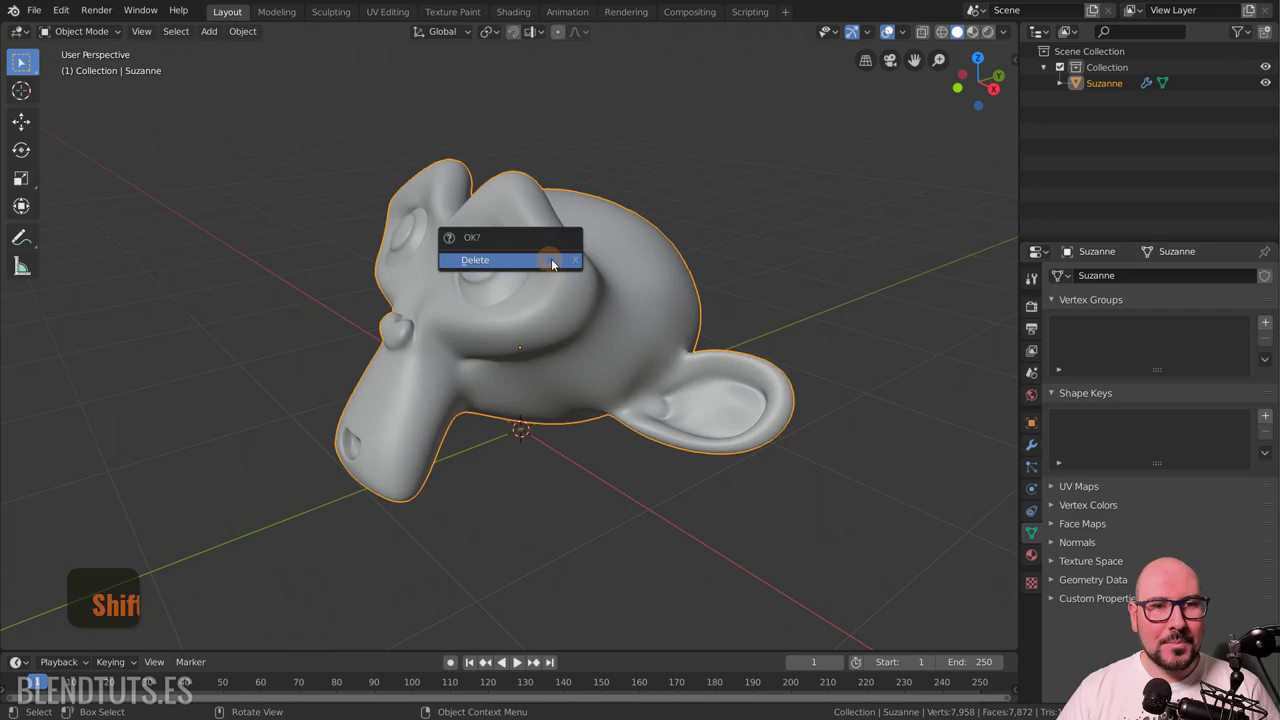
Add a default cube to the scene from the Mesh menu.
{"action": "key", "text": "shift+a"}
{"action": "left_click", "coordinate": [635, 154]}
{"action": "scroll", "scroll_direction": "down", "scroll_amount": 3}
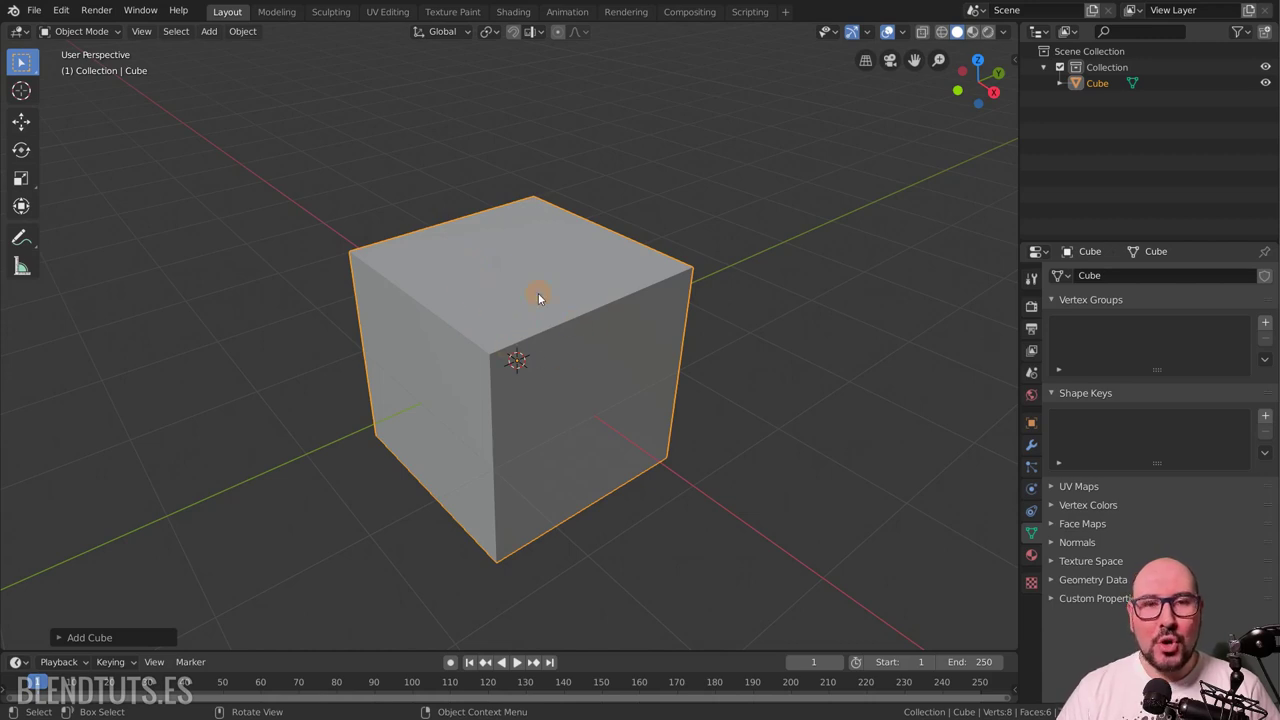
Enter Edit Mode on the cube and switch to face selection mode.
{"action": "key", "text": "Tab"}
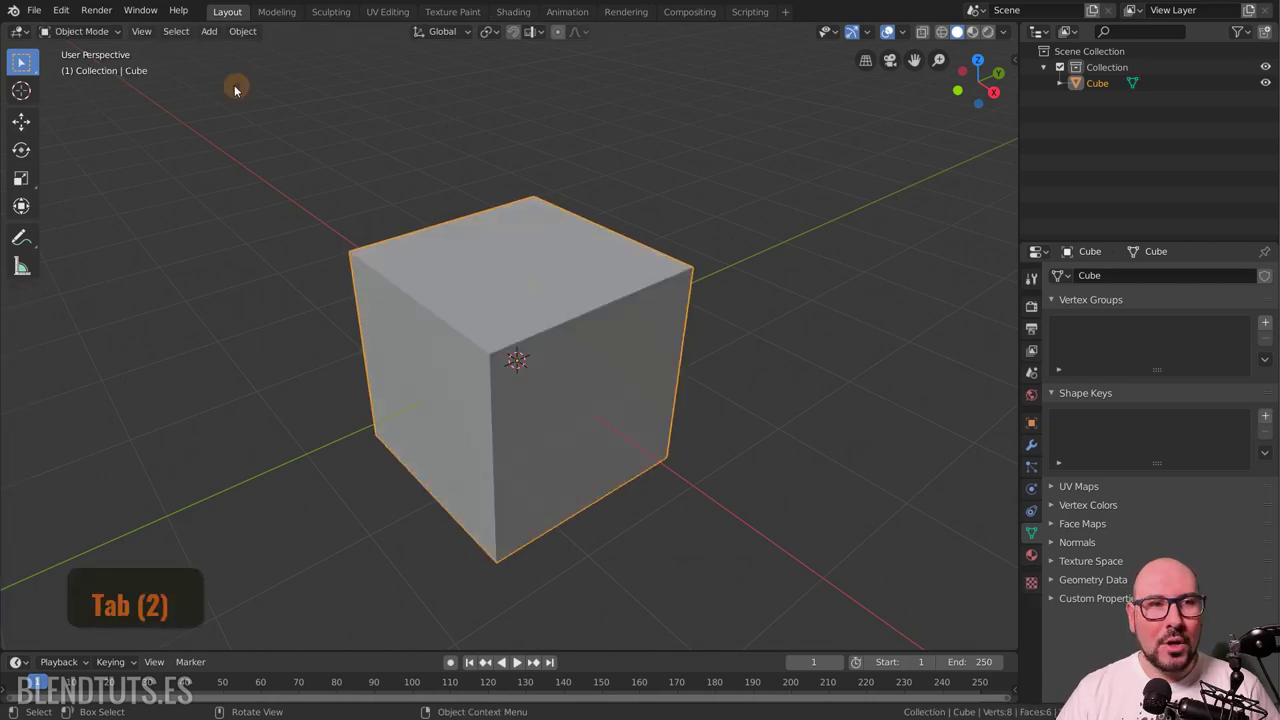
{"action": "left_click", "coordinate": [85, 36]}
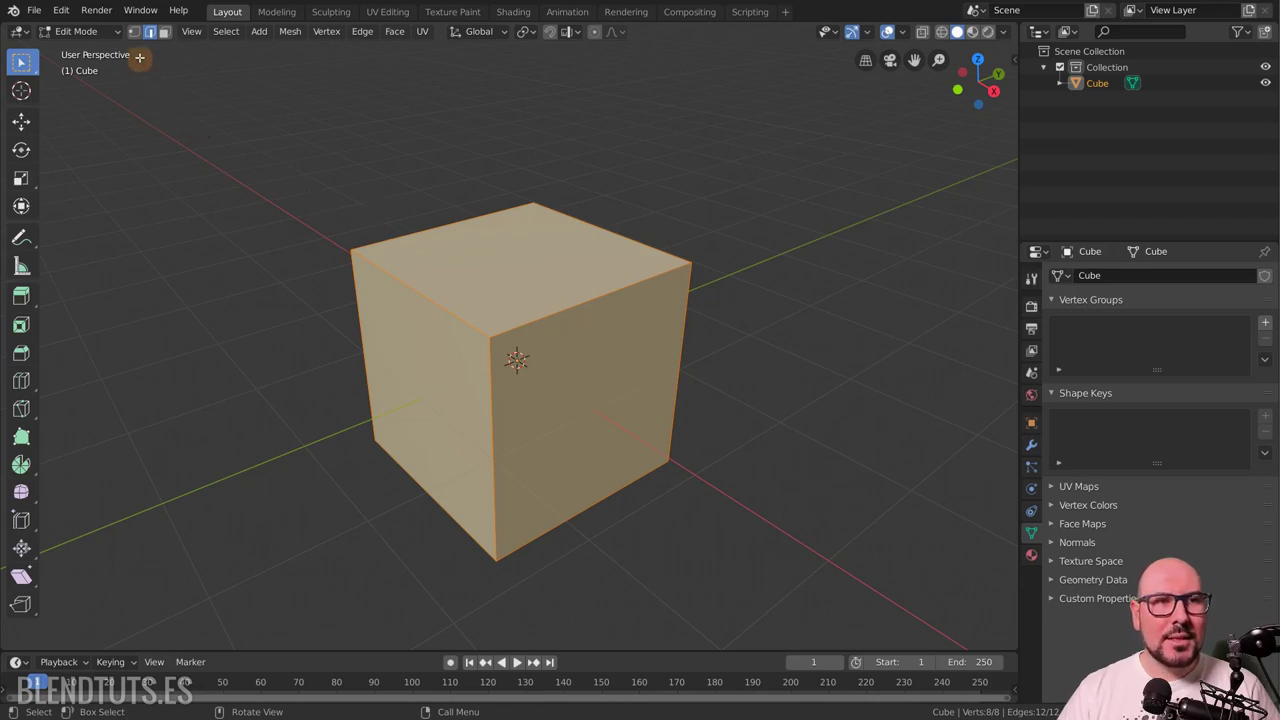
{"action": "left_click", "coordinate": [26, 55]}
{"action": "left_click", "coordinate": [26, 55]}
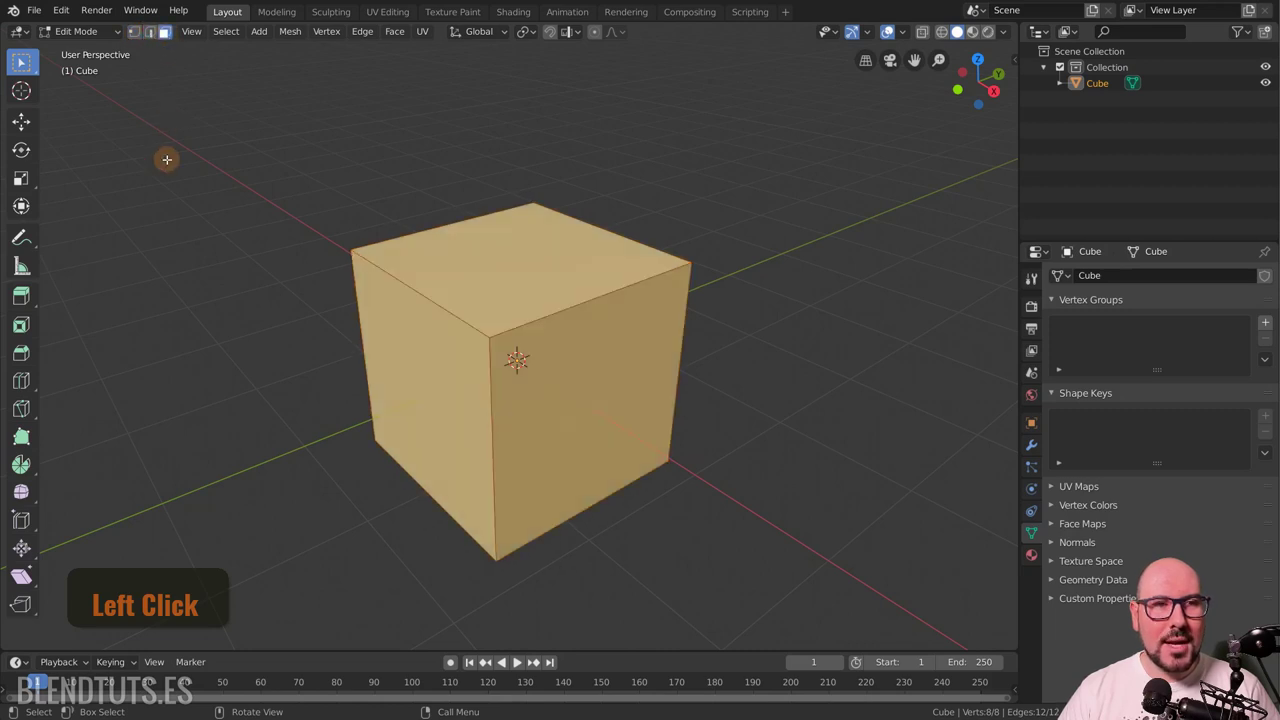
{"action": "left_click", "coordinate": [26, 55]}
Select all faces of the cube, then deselect everything again.
{"action": "key", "text": "alt+a"}
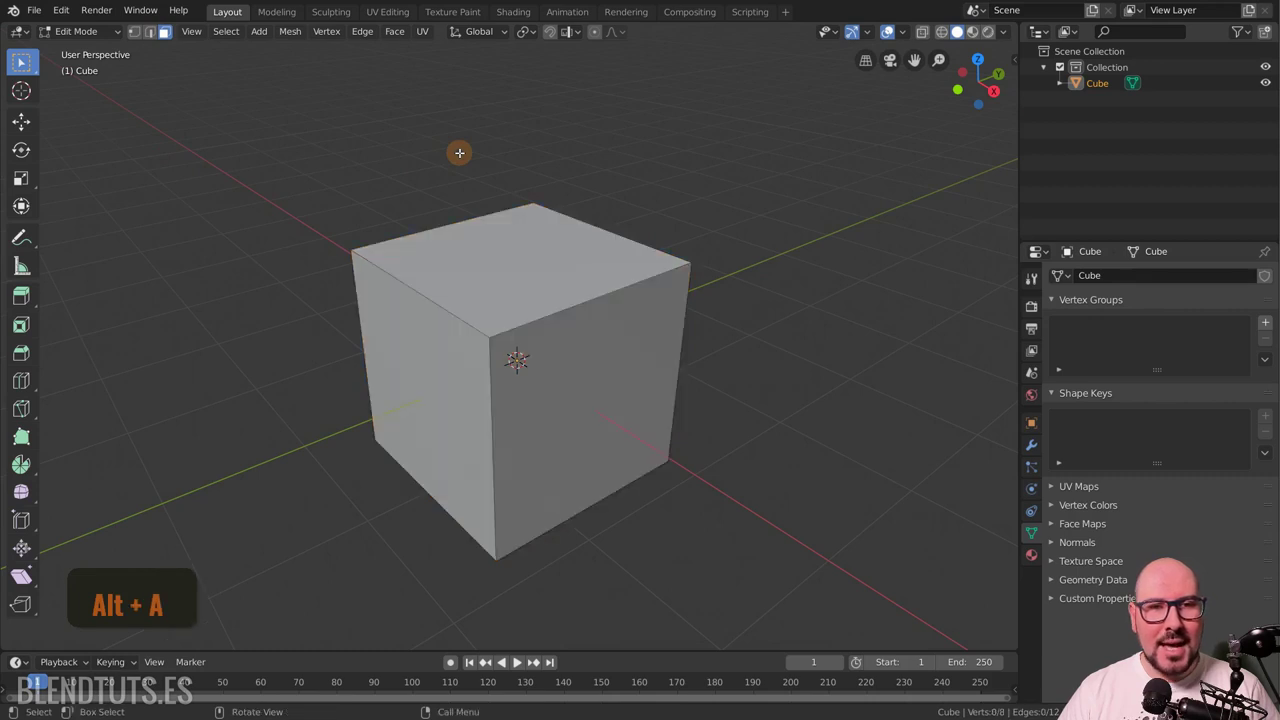
{"action": "key", "text": "a"}
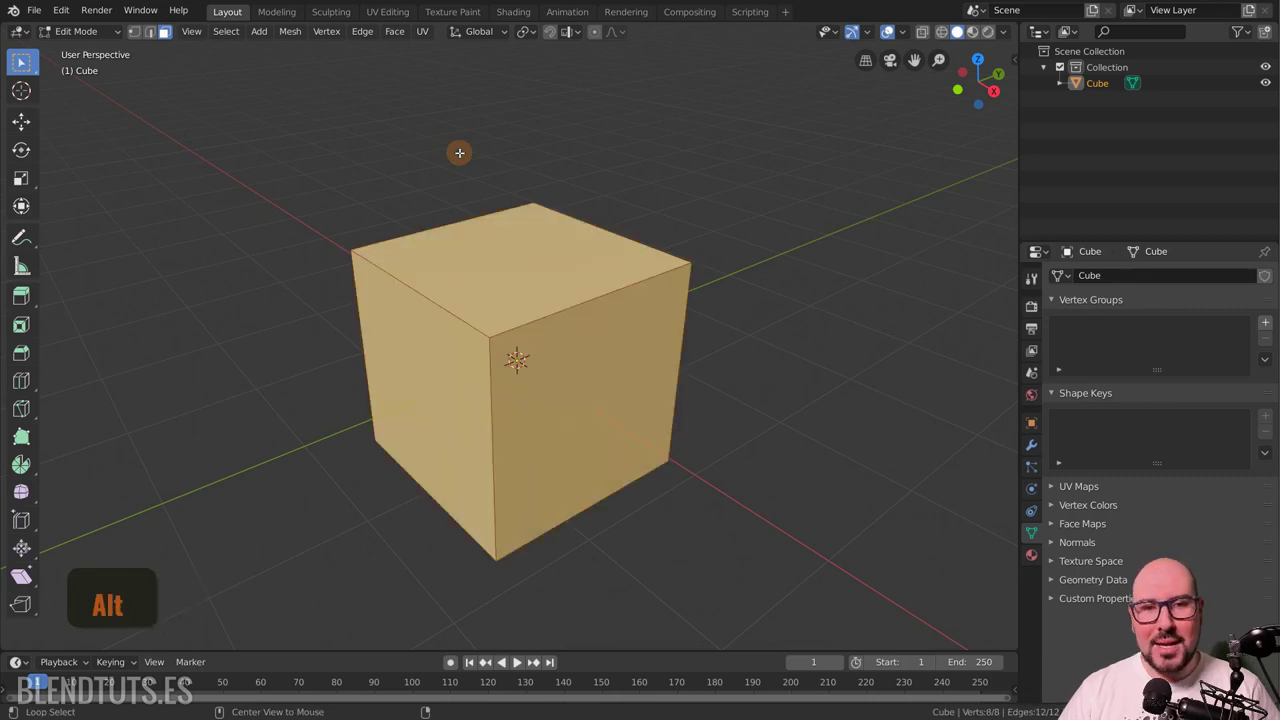
{"action": "key", "text": "alt+a"}
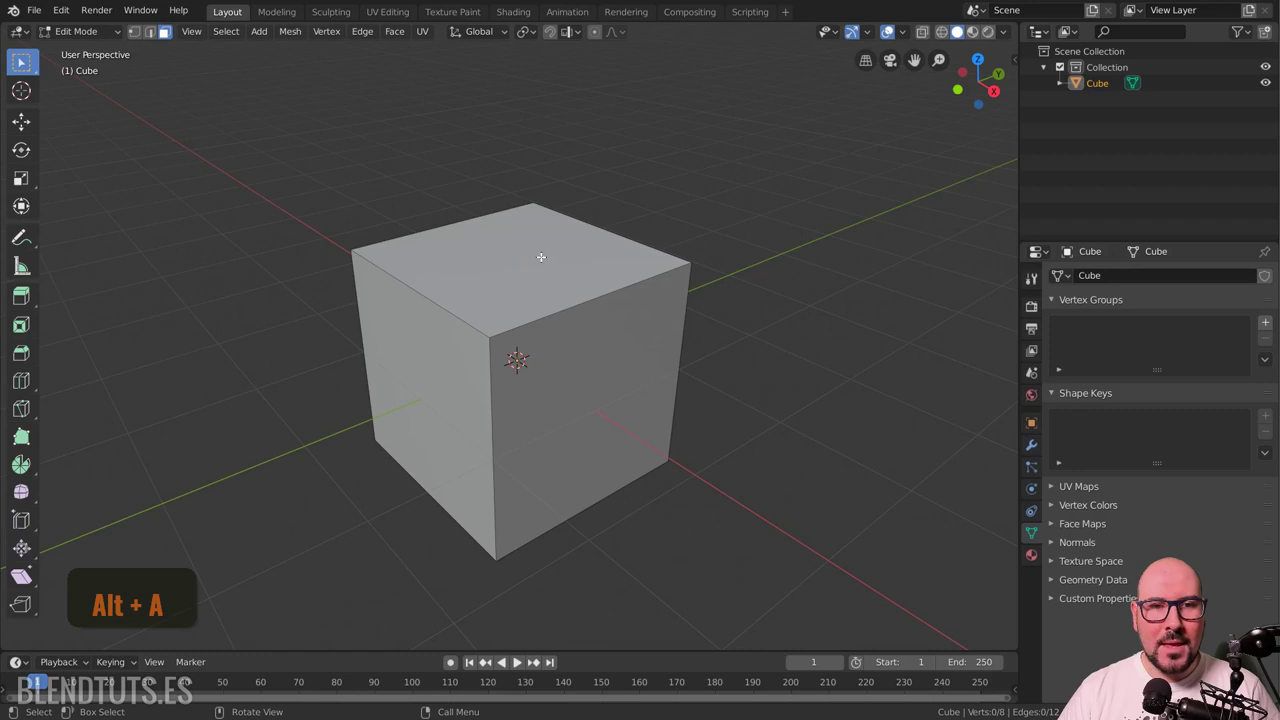
{"action": "left_click", "coordinate": [26, 55]}
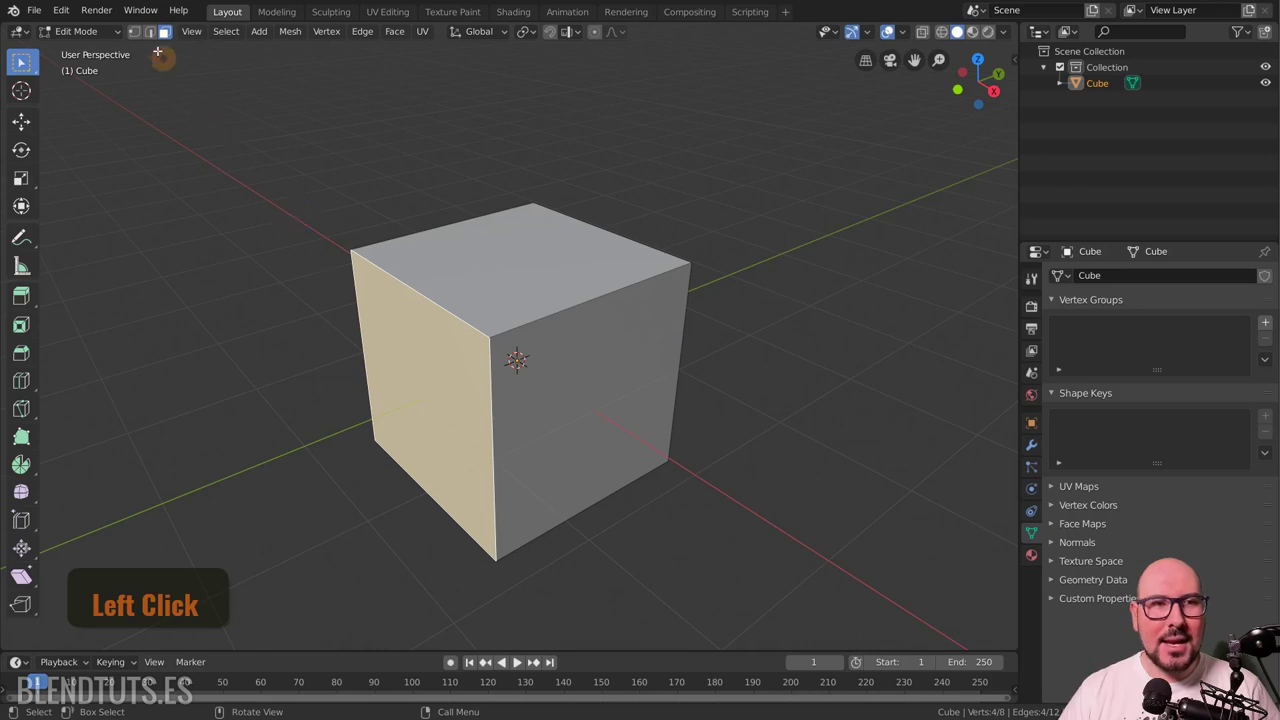
{"action": "left_click", "coordinate": [26, 55]}
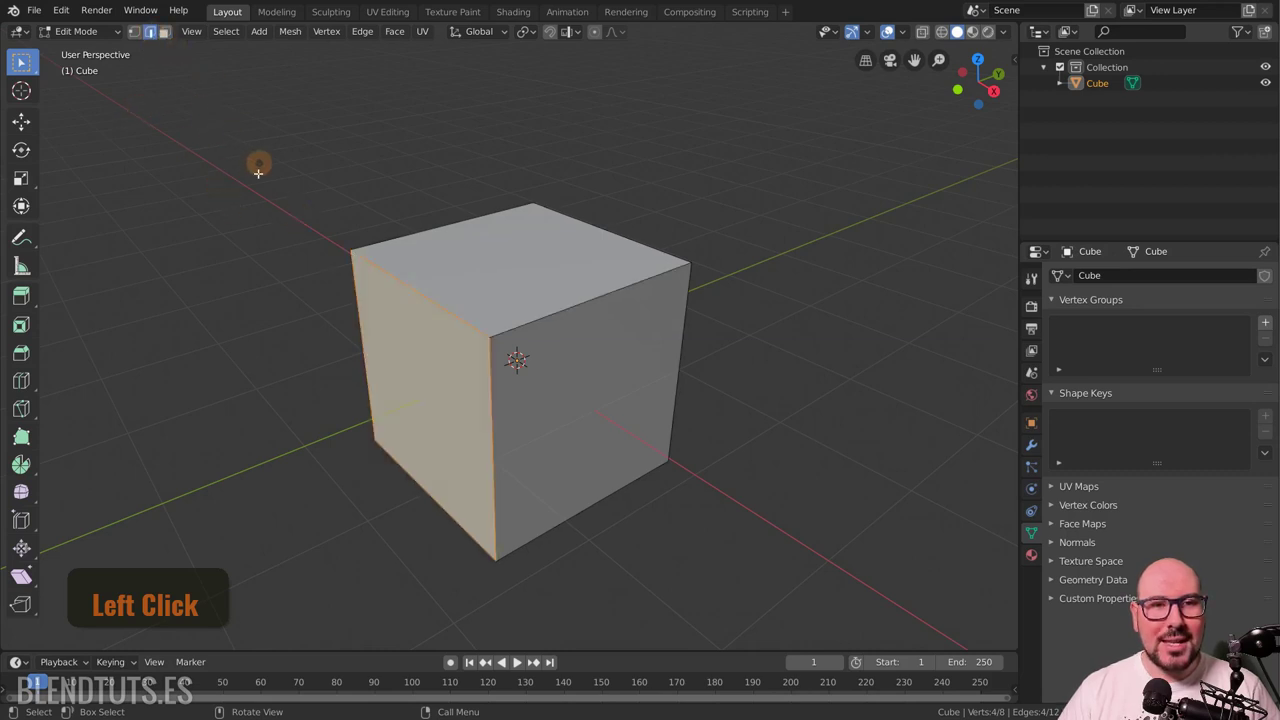
{"action": "left_click", "coordinate": [26, 55]}
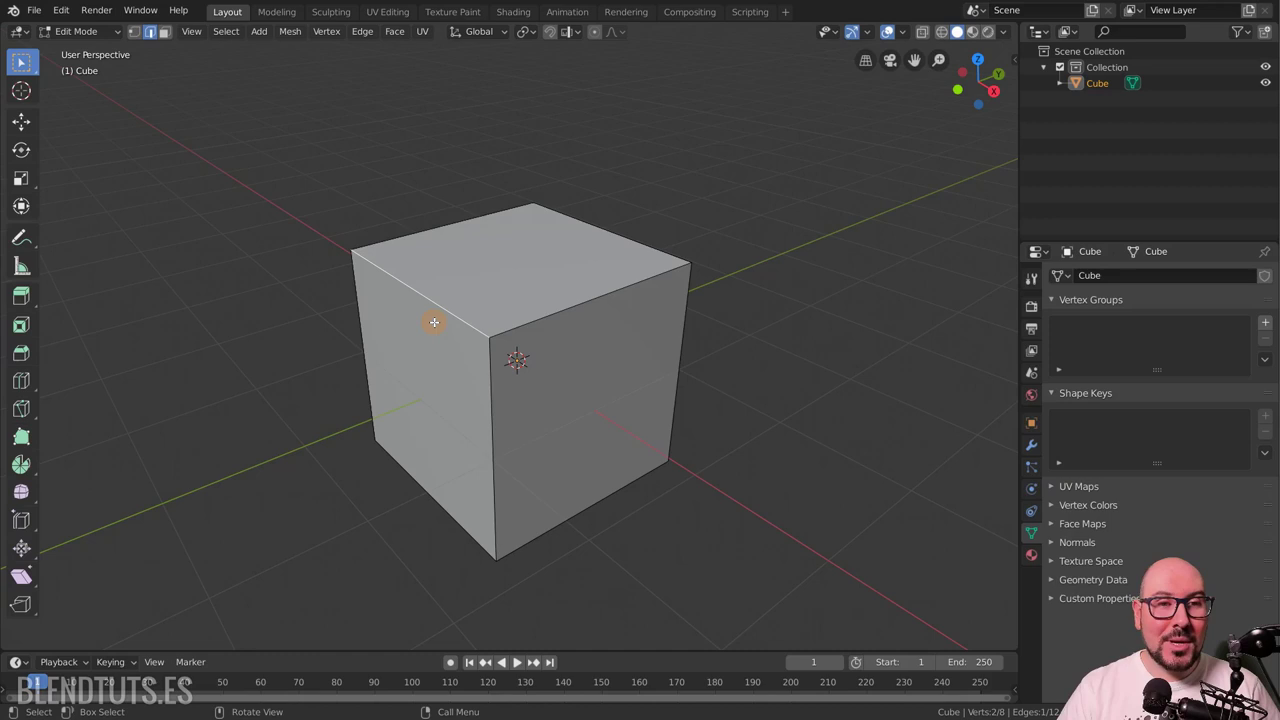
{"action": "left_click", "coordinate": [26, 55]}
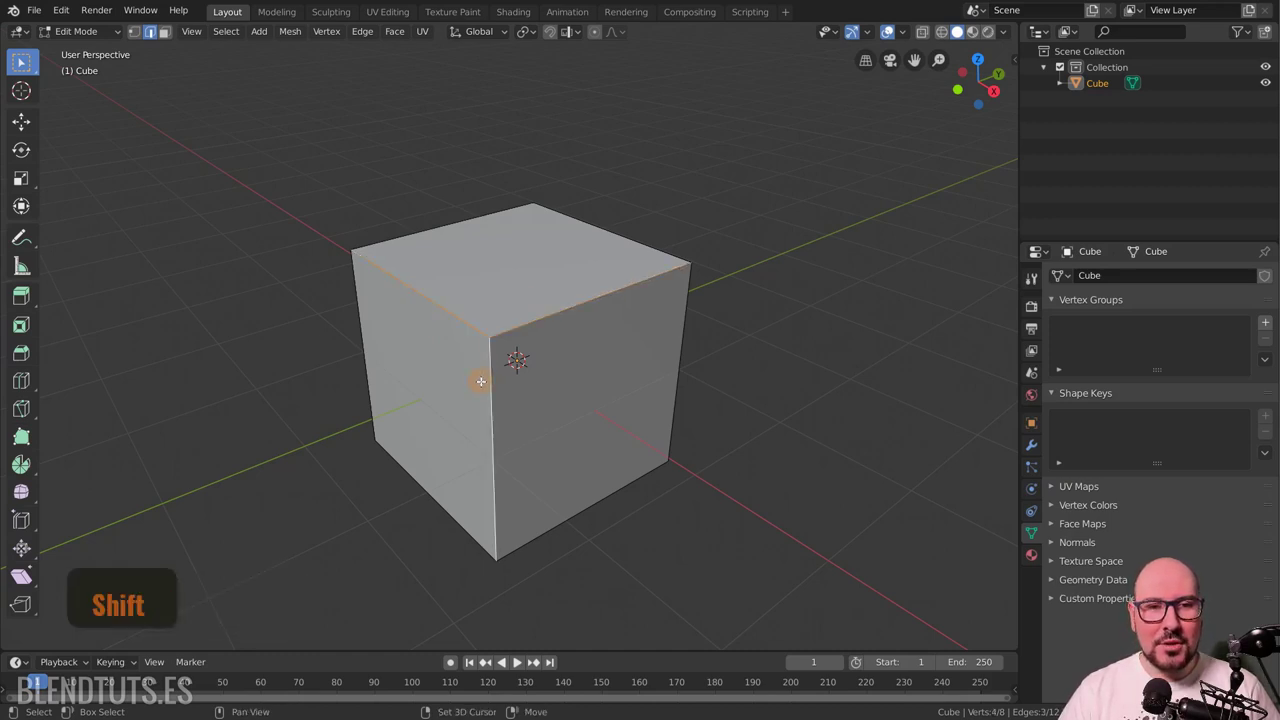
{"action": "left_click", "coordinate": [26, 55]}
{"action": "left_click", "coordinate": [26, 55]}
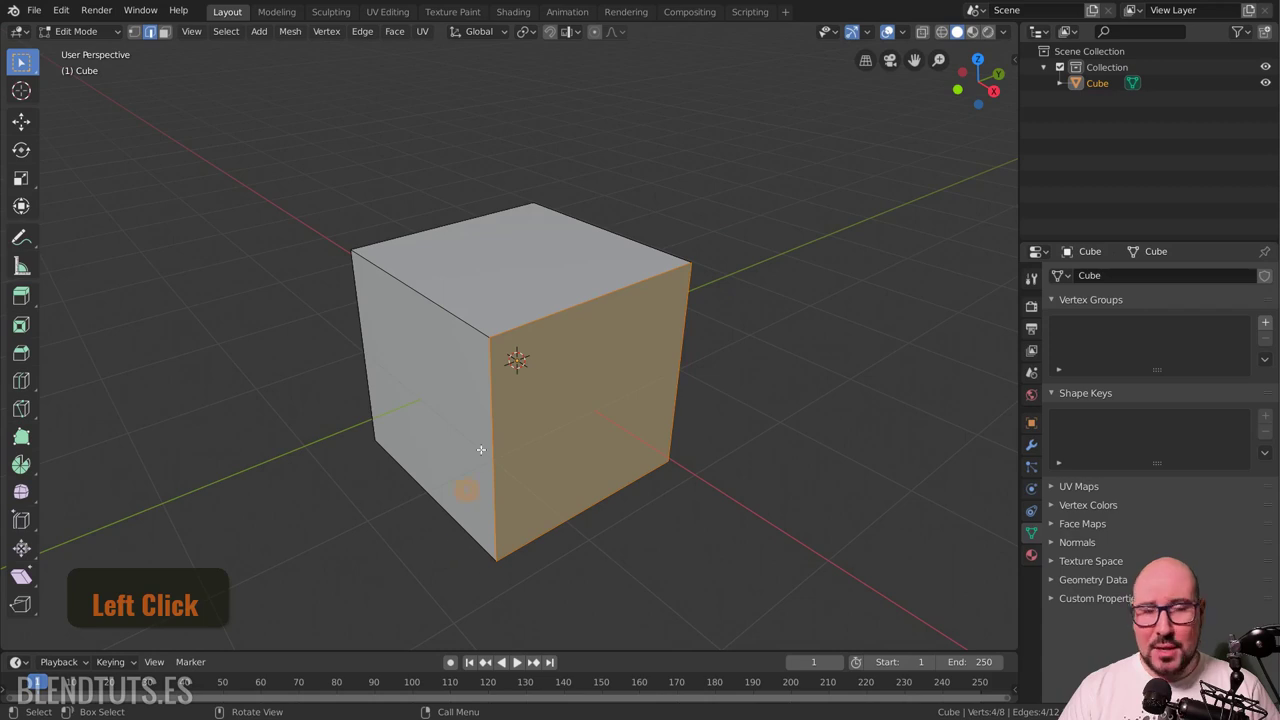
{"action": "key", "text": "alt+a"}
{"action": "key", "text": "b"}
{"action": "left_click", "coordinate": [26, 55]}
{"action": "key", "text": "alt+a"}
{"action": "key", "text": "c"}
{"action": "left_click", "coordinate": [26, 55]}
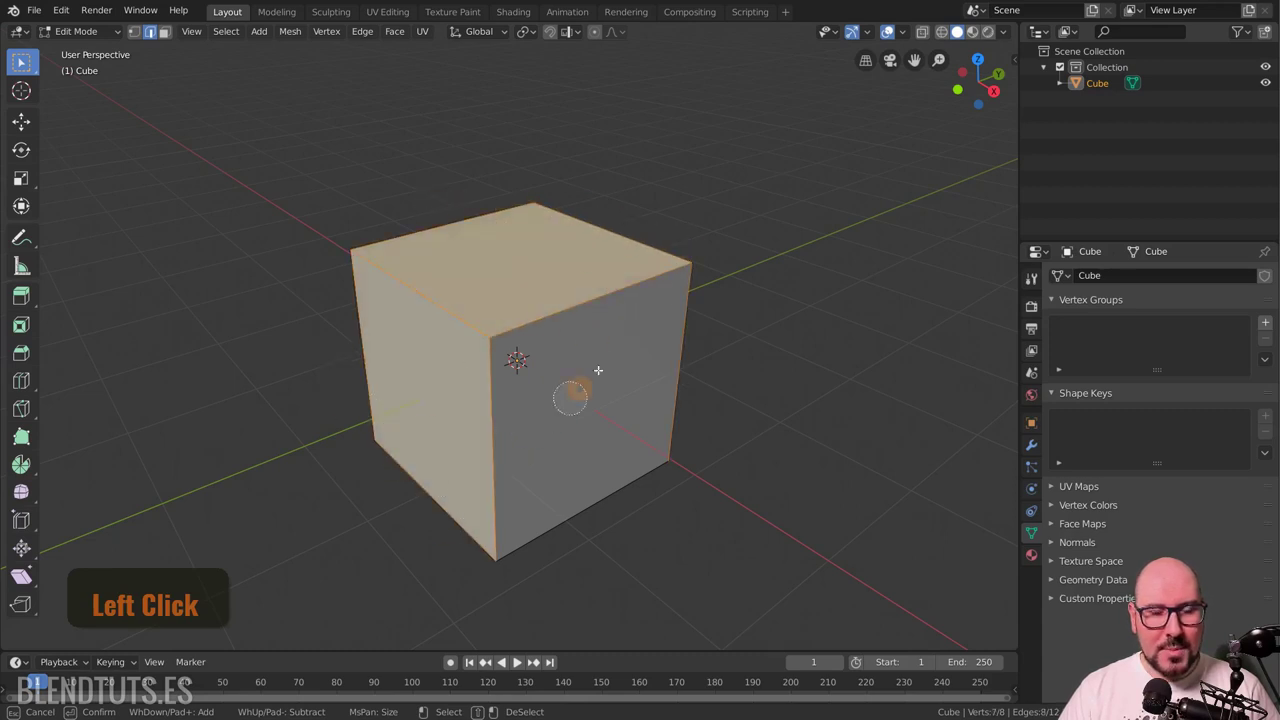
{"action": "right_click", "coordinate": [26, 55]}
{"action": "key", "text": "alt+a"}
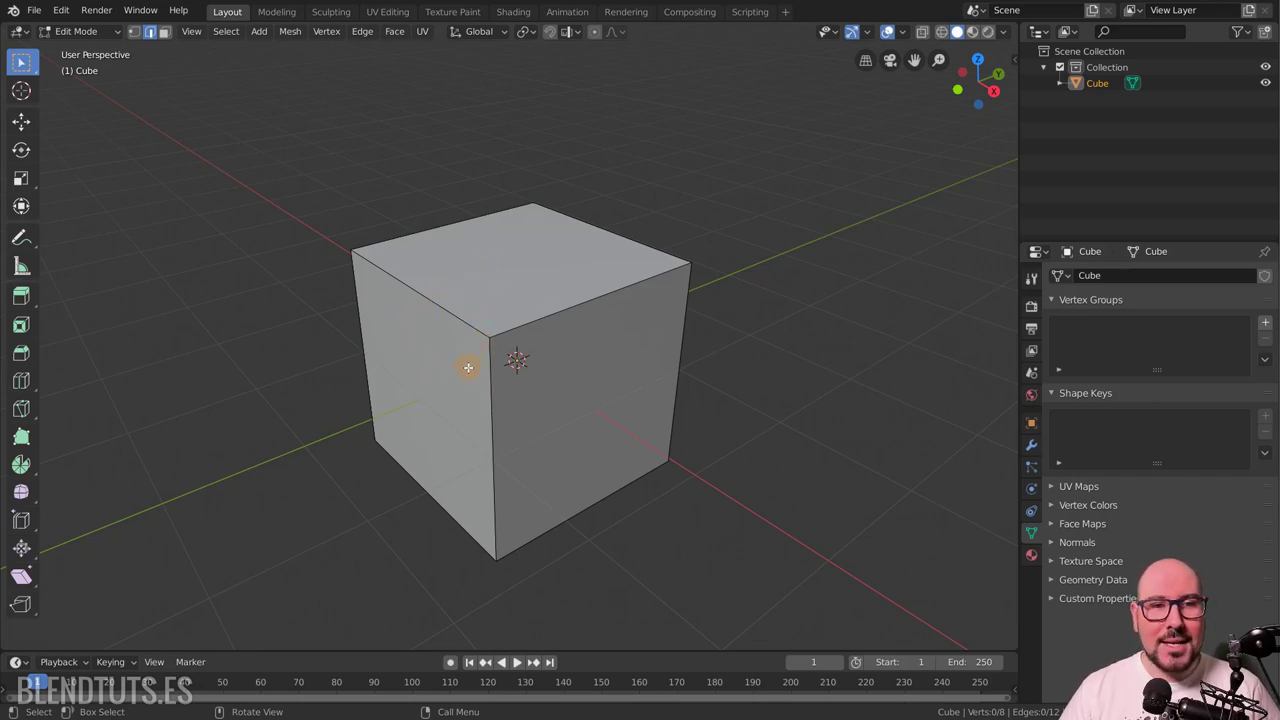
{"action": "key", "text": "alt+a"}
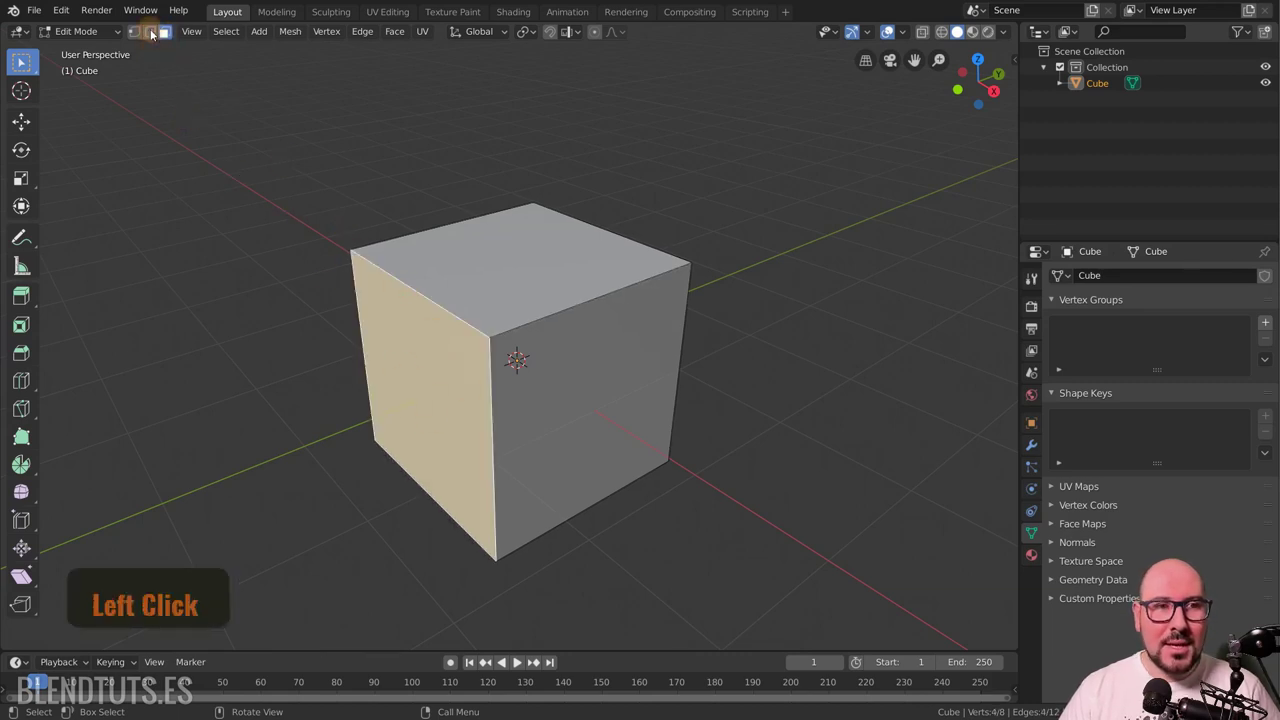
In vertex select mode, move the cube's top-right corner and confirm its new position.
{"action": "left_click", "coordinate": [26, 55]}
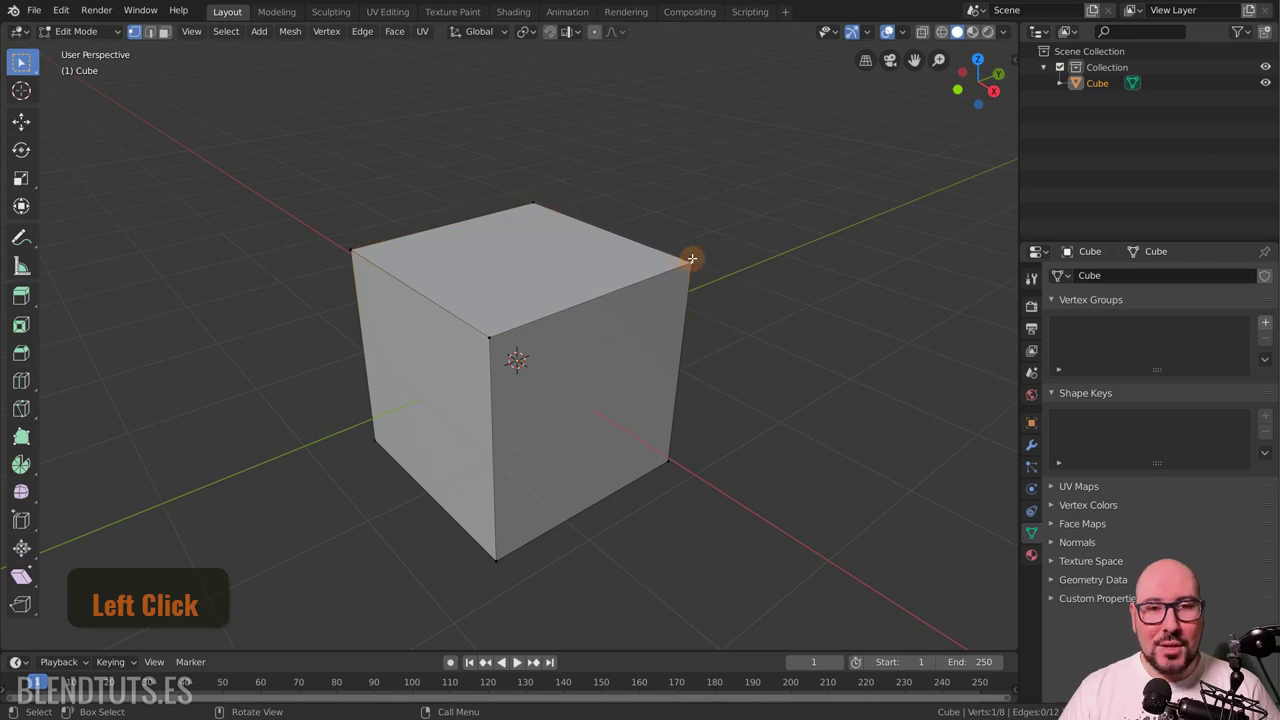
{"action": "key", "text": "g"}
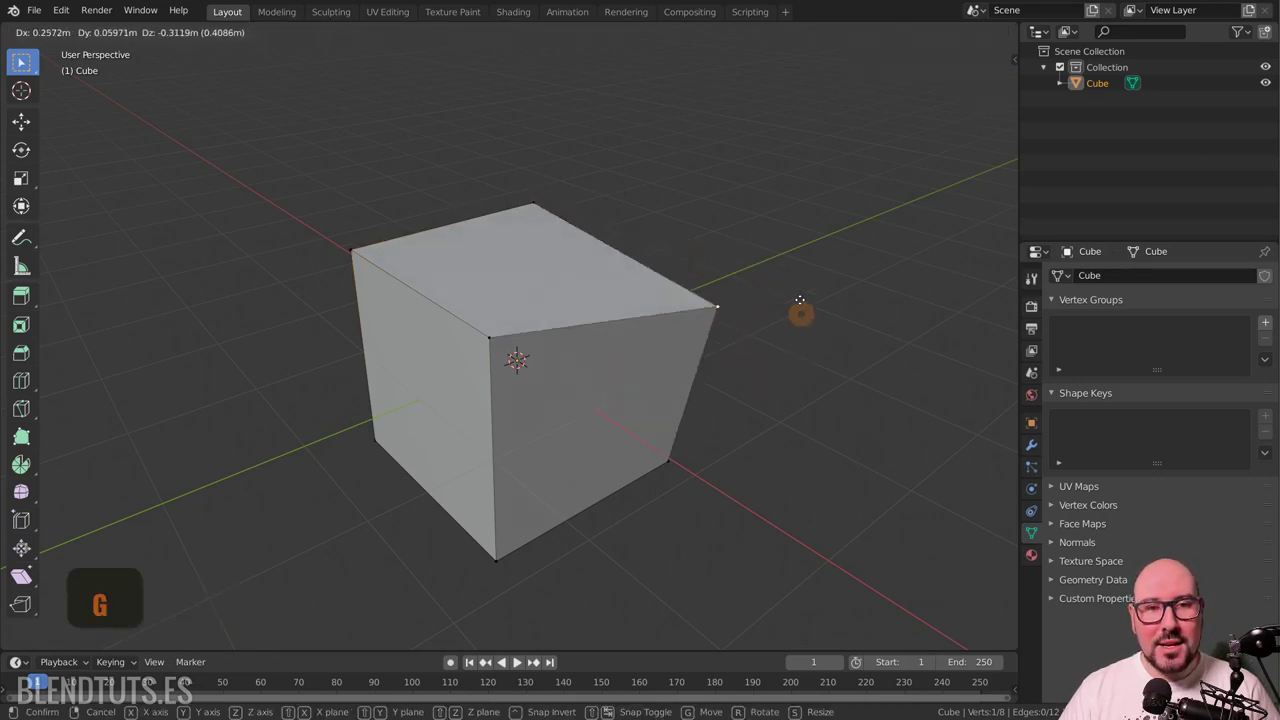
{"action": "key", "text": "g"}
{"action": "left_click", "coordinate": [26, 55]}
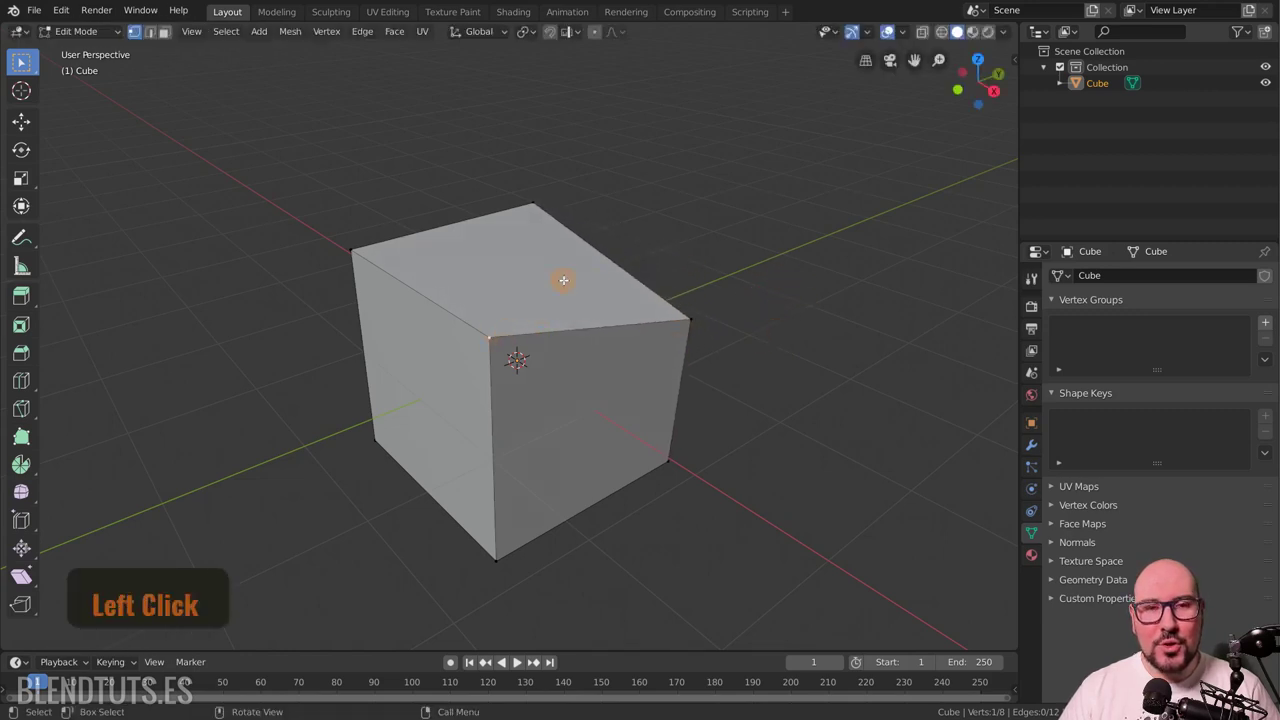
Orbit around the cube and start dragging the selected top corners downward.
{"action": "key", "text": "g"}
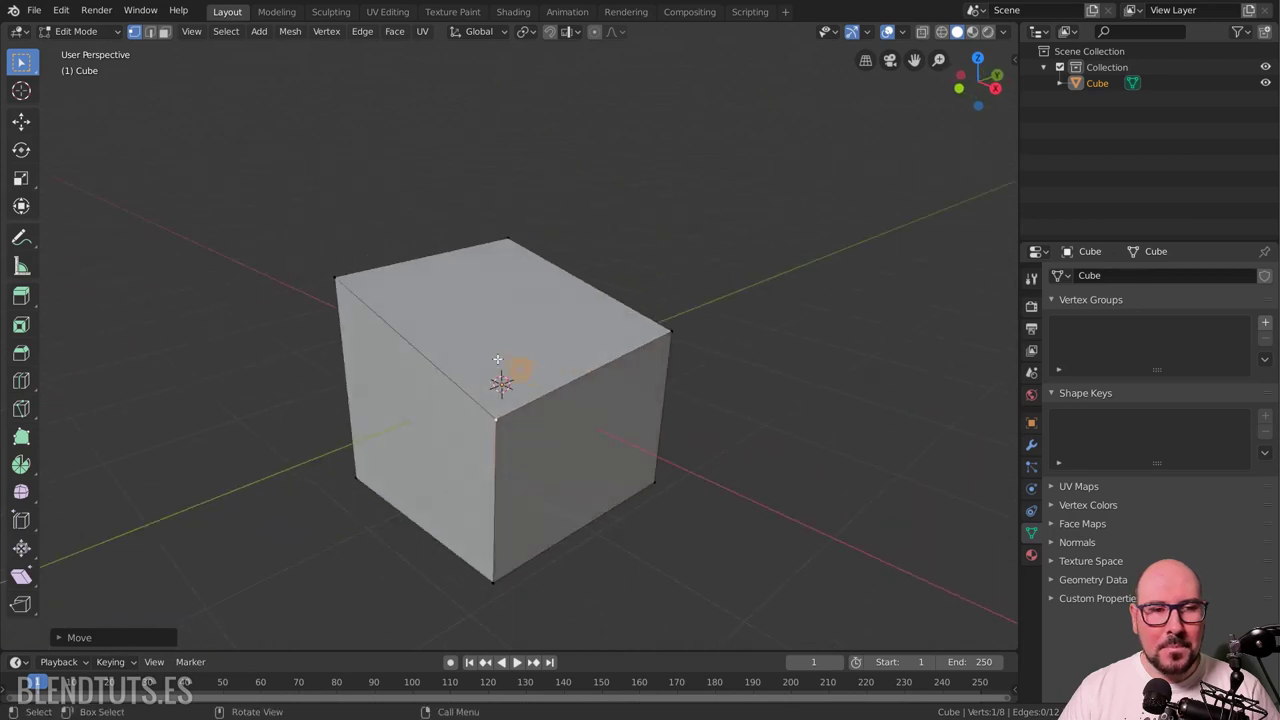
{"action": "key", "text": "g"}
Confirm the lowered corners, deselect the mesh and switch to edge selection mode.
{"action": "left_click", "coordinate": [26, 55]}
{"action": "left_click", "coordinate": [30, 120]}
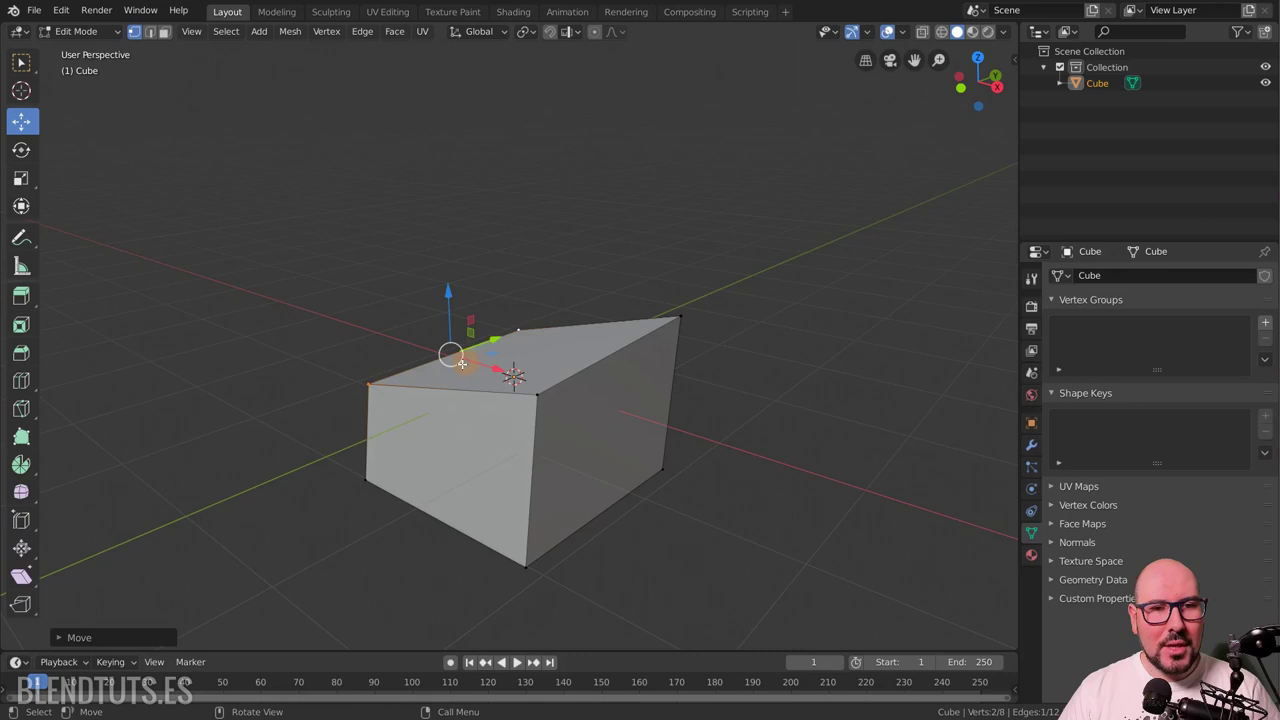
{"action": "key", "text": "alt+a"}
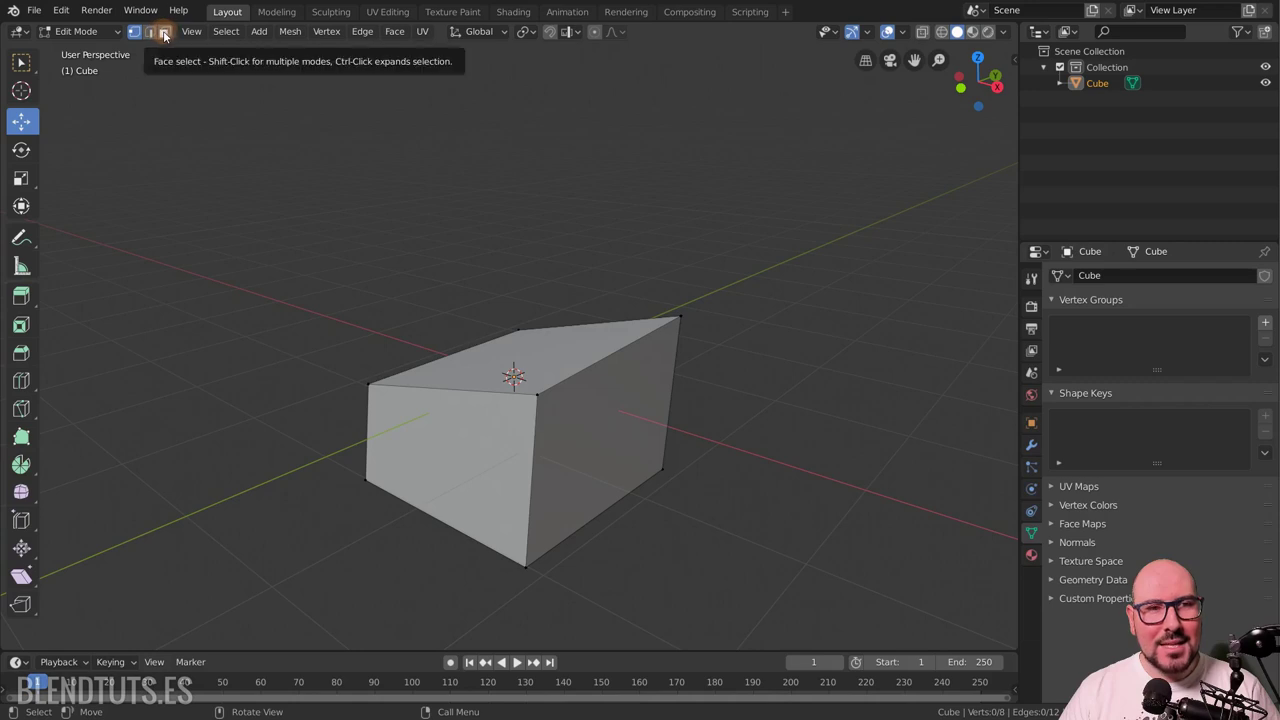
{"action": "key", "text": "alt+a"}
{"action": "left_click", "coordinate": [151, 36]}
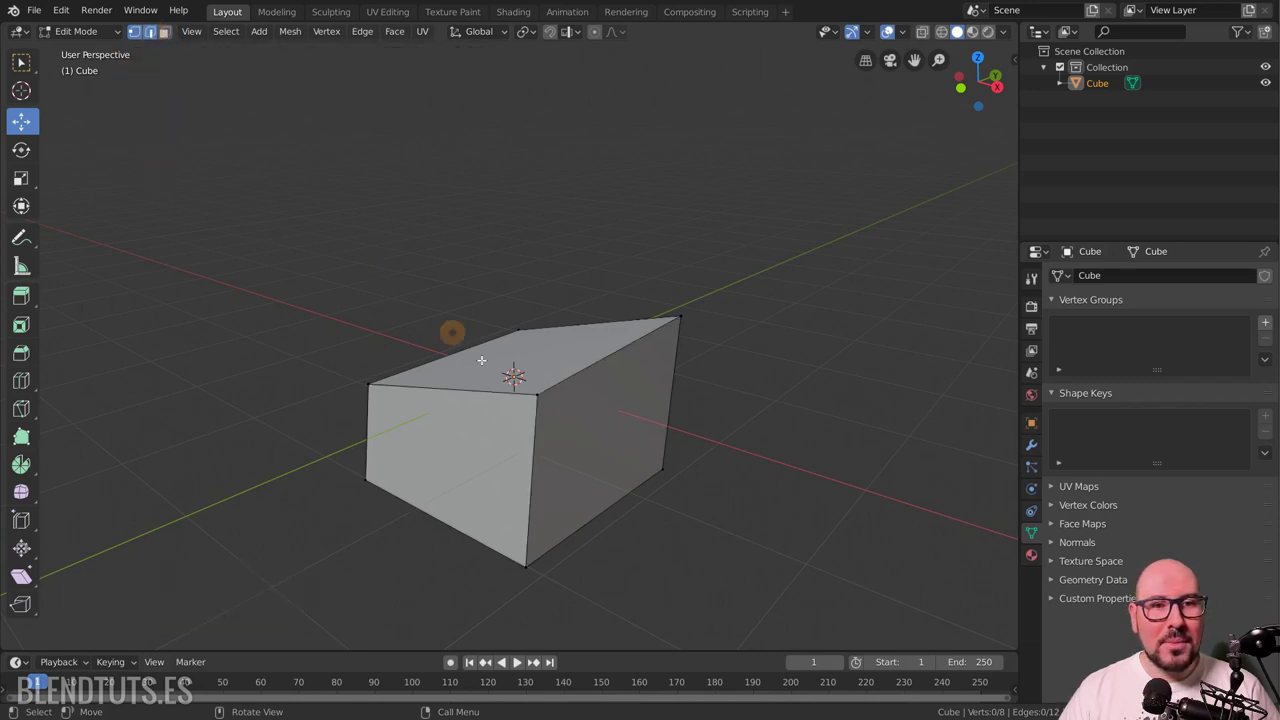
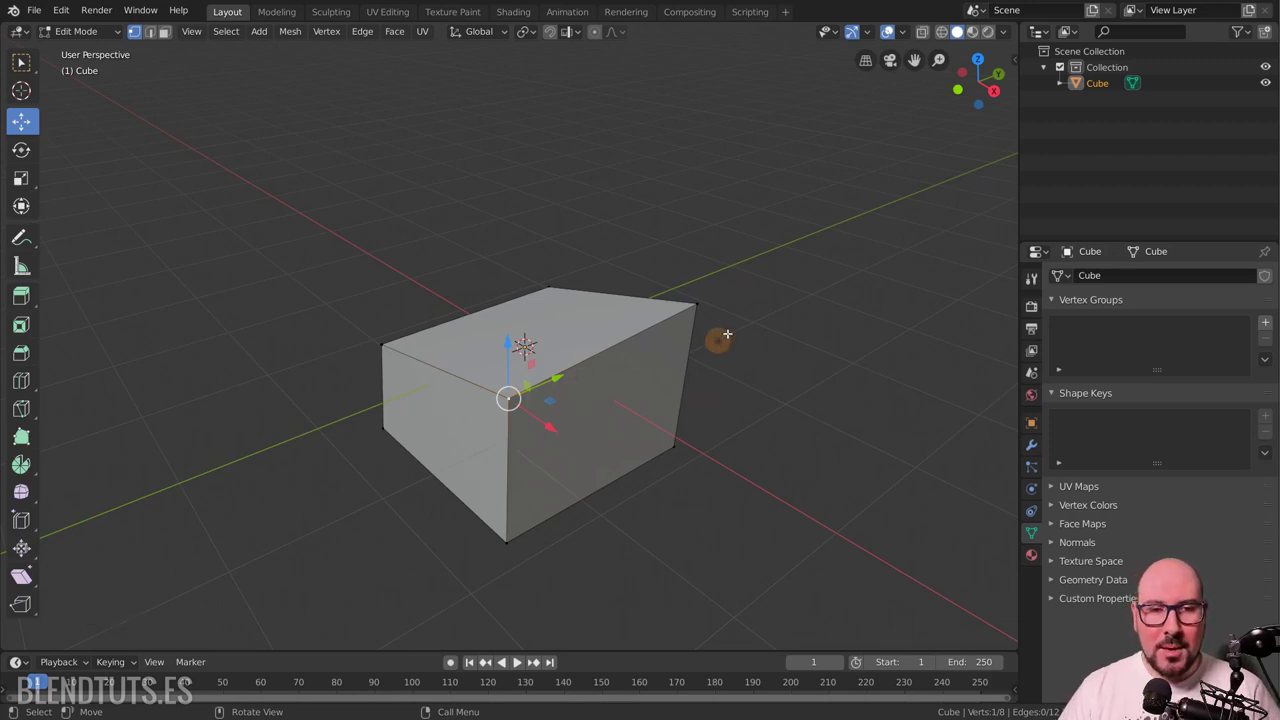
{"action": "key", "text": "2"}
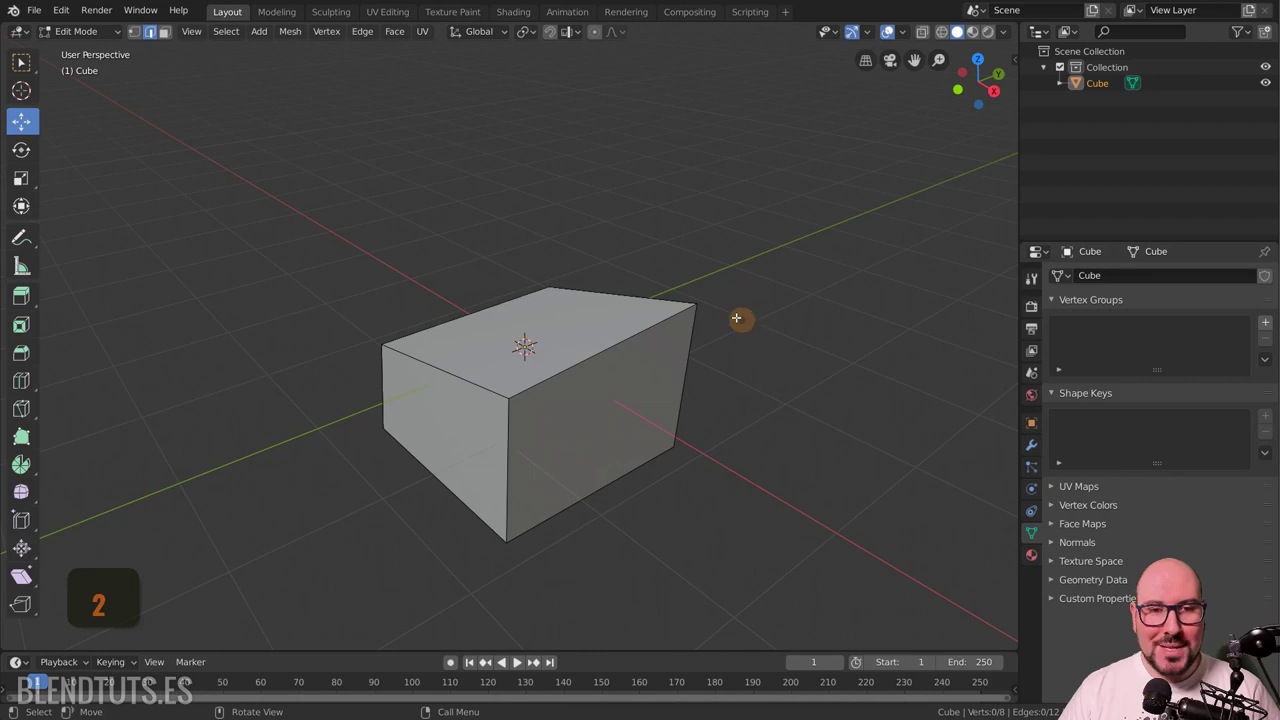
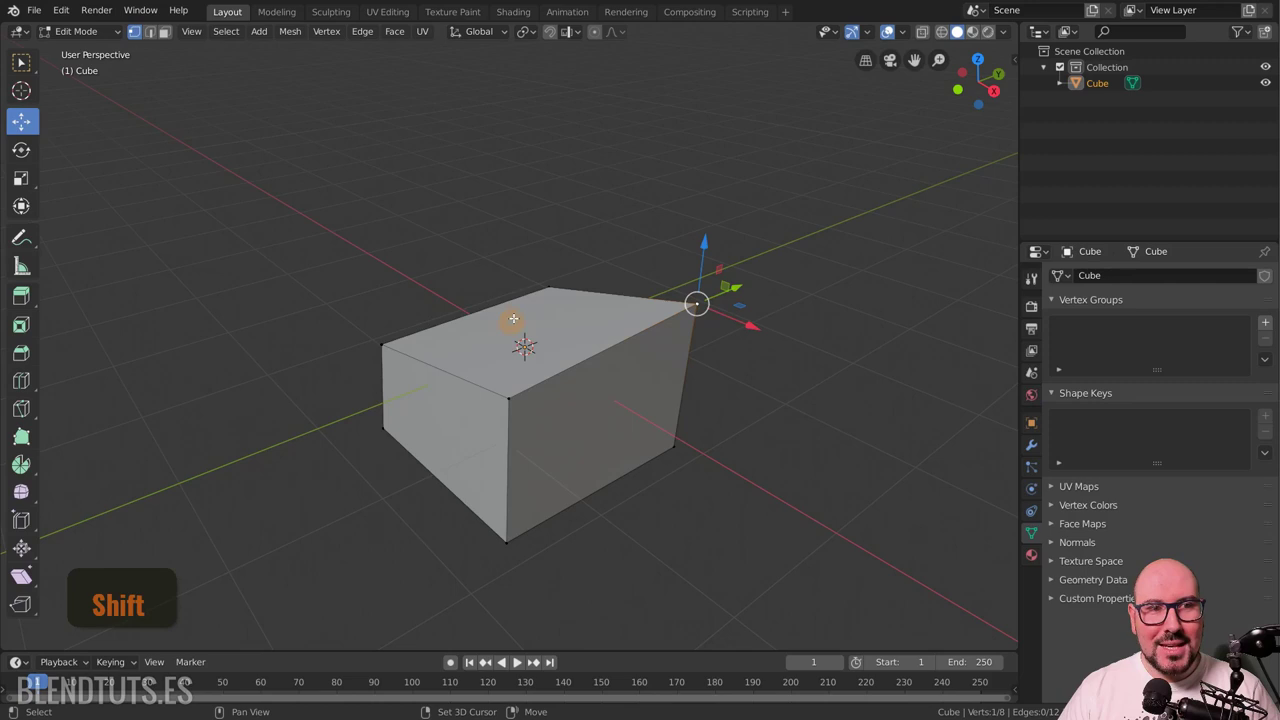
{"action": "key", "text": "shift+2"}
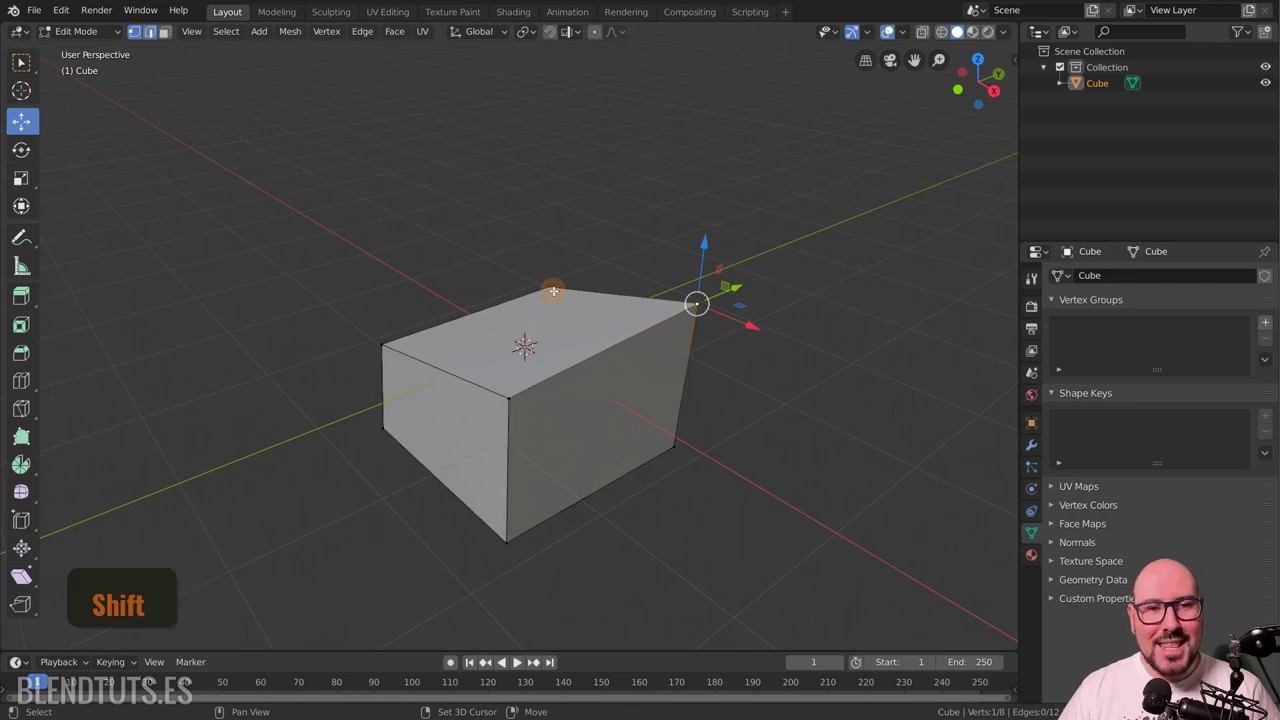
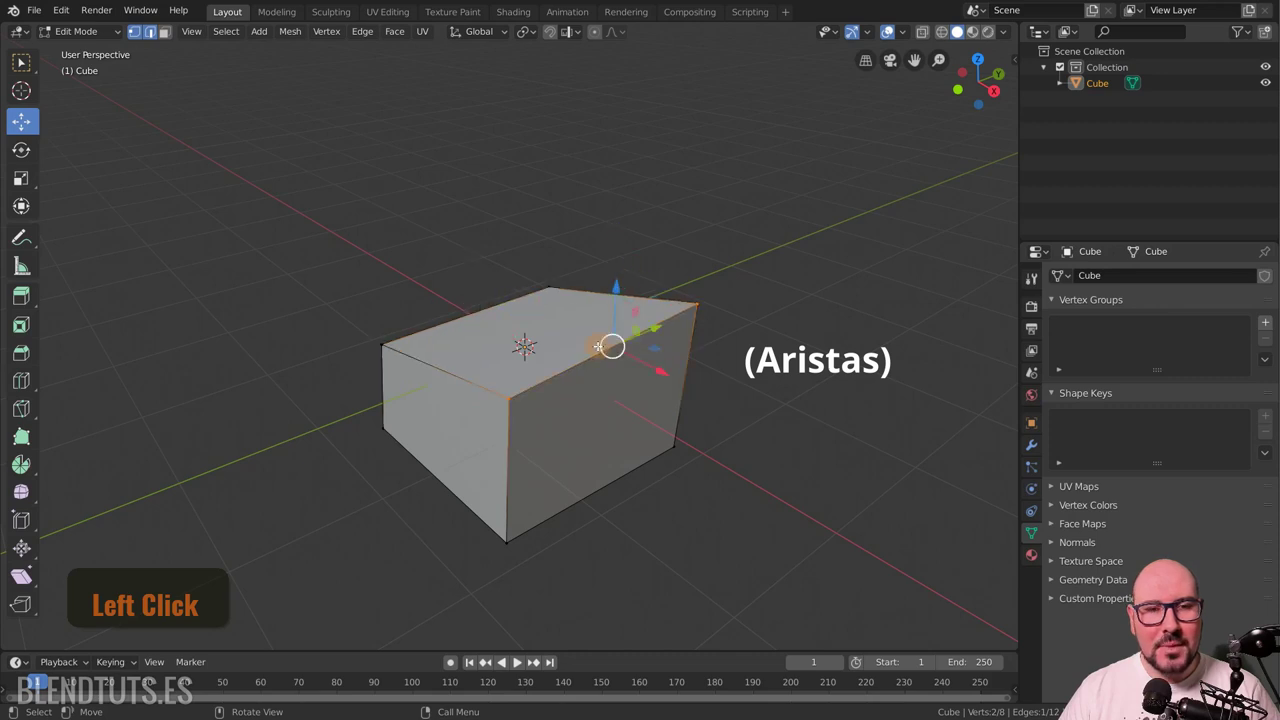
{"action": "key", "text": "alt+a"}
{"action": "scroll", "scroll_direction": "down", "scroll_amount": 3}
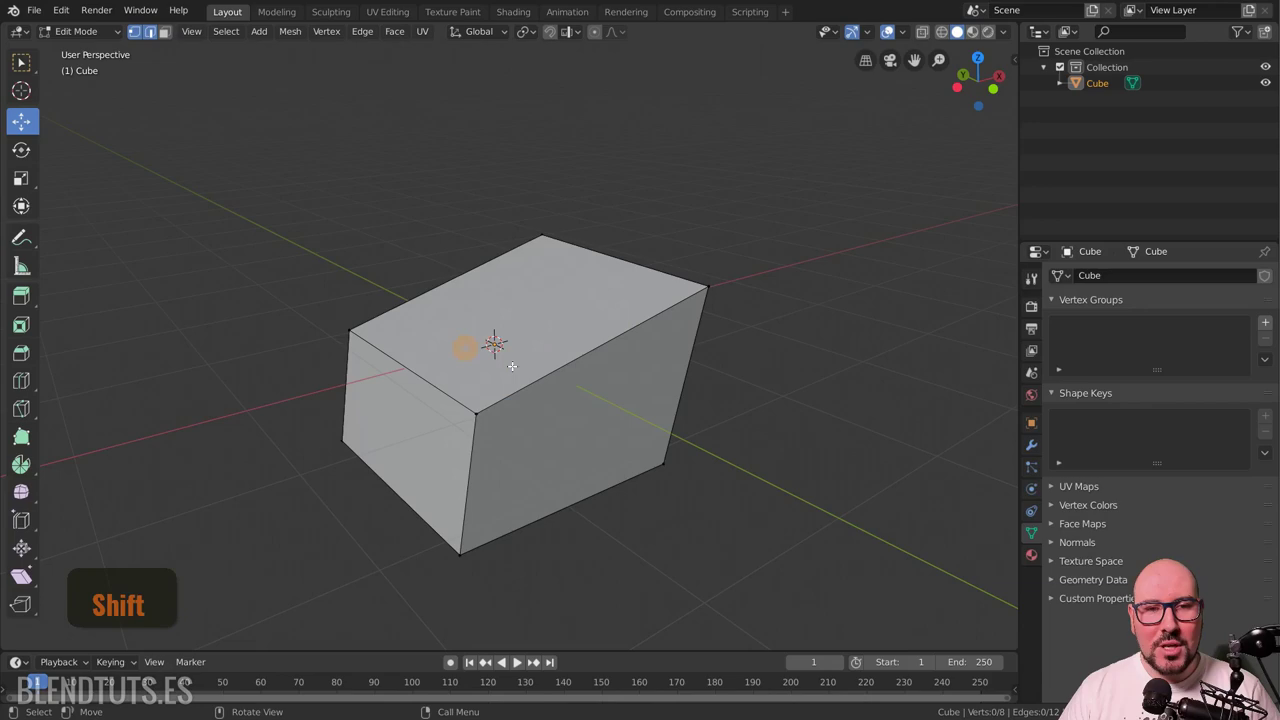